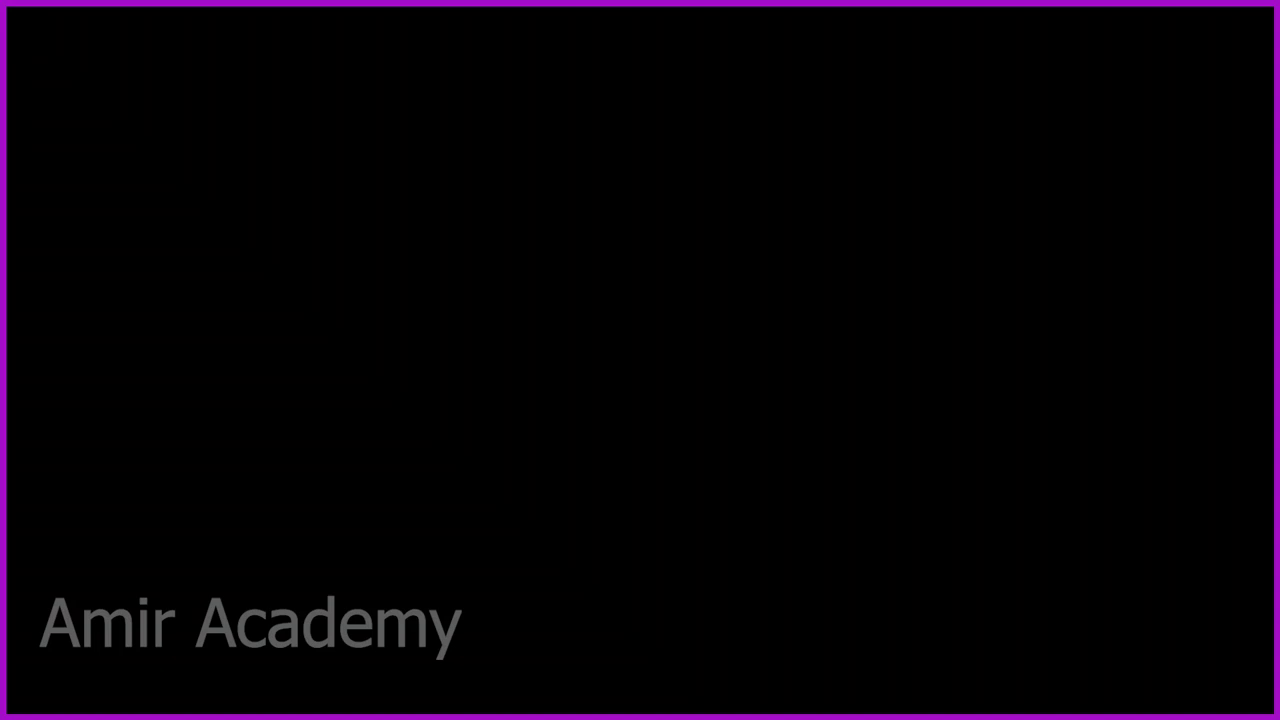
# Leave mesh editing on Corey and orbit around the T-posed character to review the body
pyautogui.middleClick(732, 465)
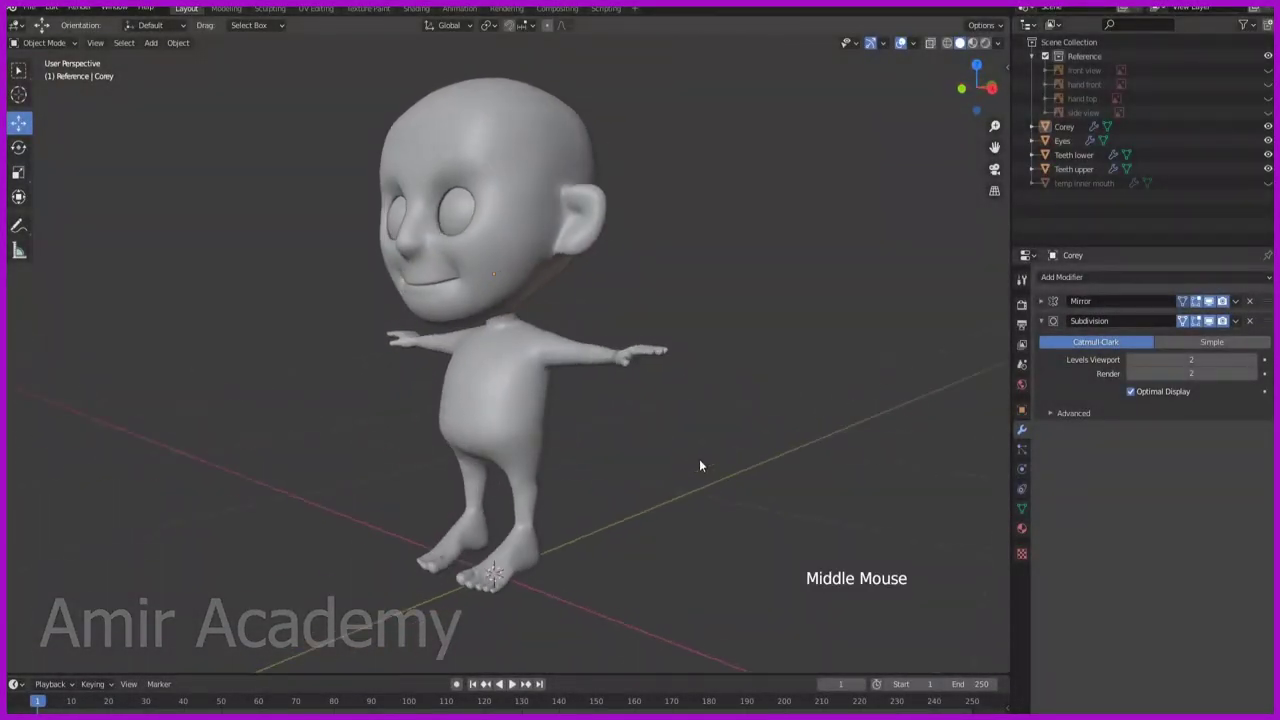
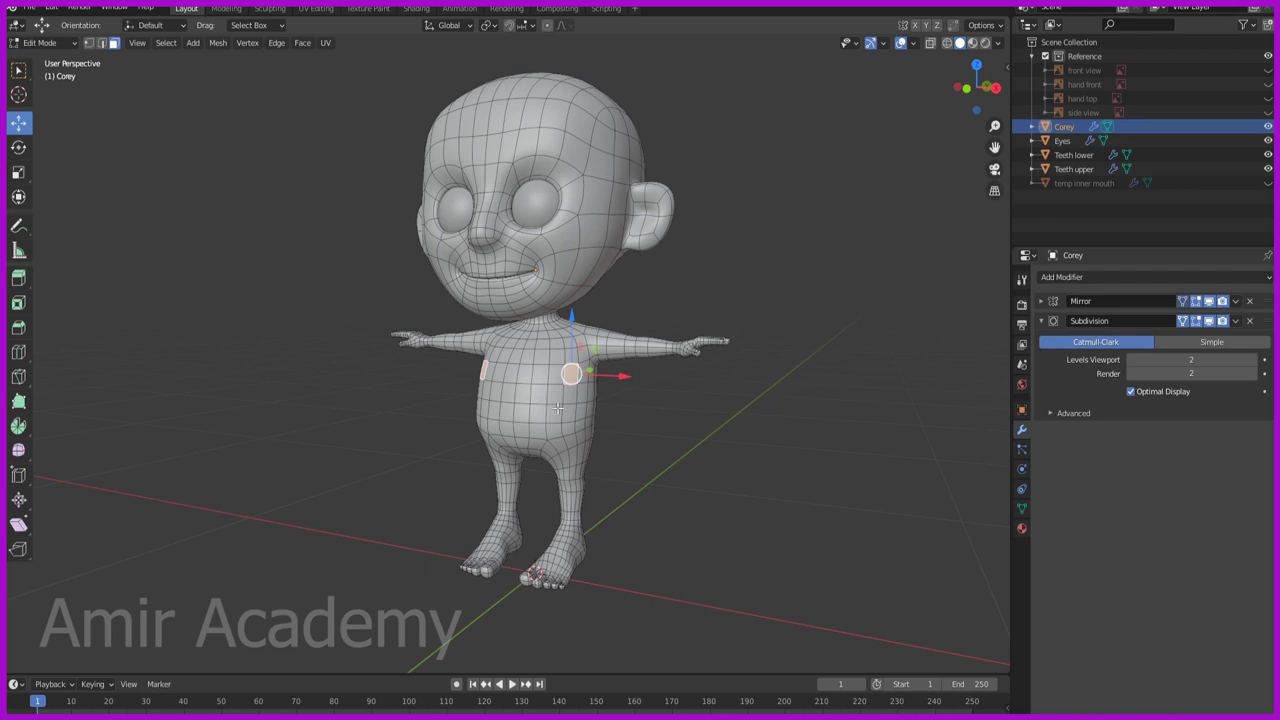
pyautogui.press('alt+a')
pyautogui.press('Tab')
pyautogui.middleClick(622, 513)
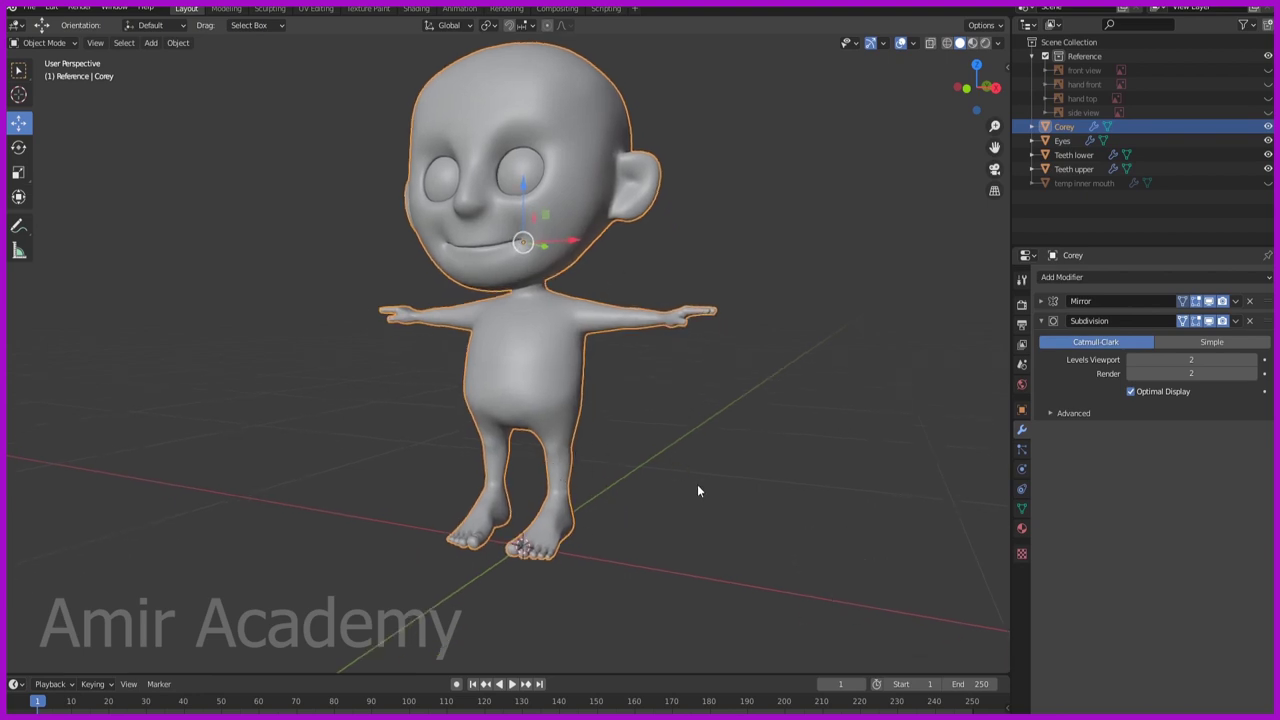
pyautogui.scroll(3)
pyautogui.middleClick(646, 399)
pyautogui.middleClick(655, 429)
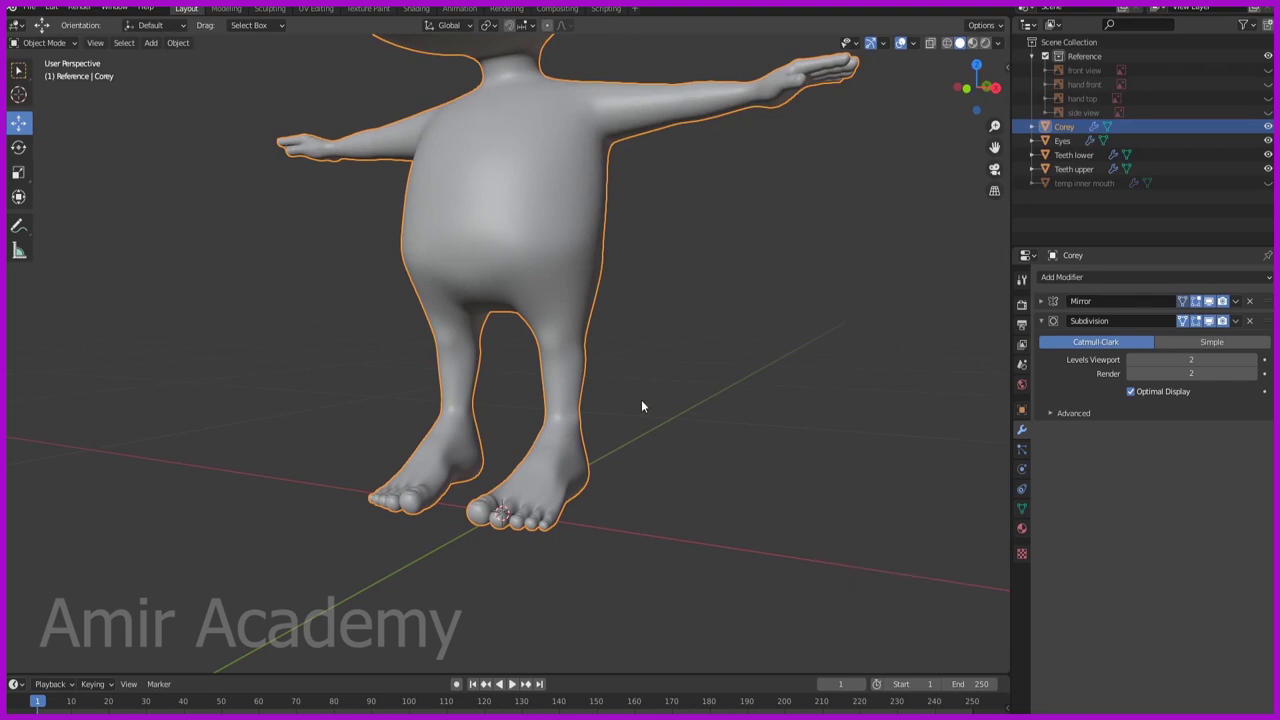
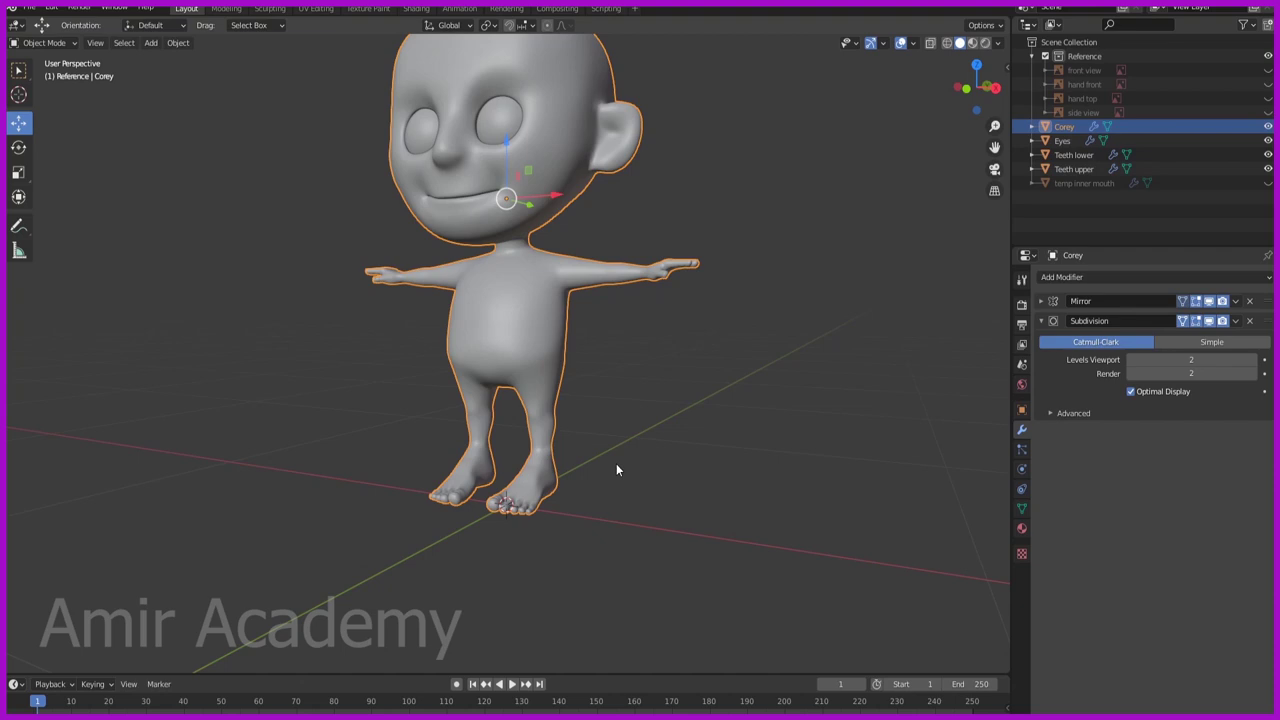
# Orbit back toward a front view of the boy before switching to the reference images
pyautogui.middleClick(628, 425)
pyautogui.press('alt+a')
pyautogui.middleClick(613, 448)
pyautogui.middleClick(620, 466)
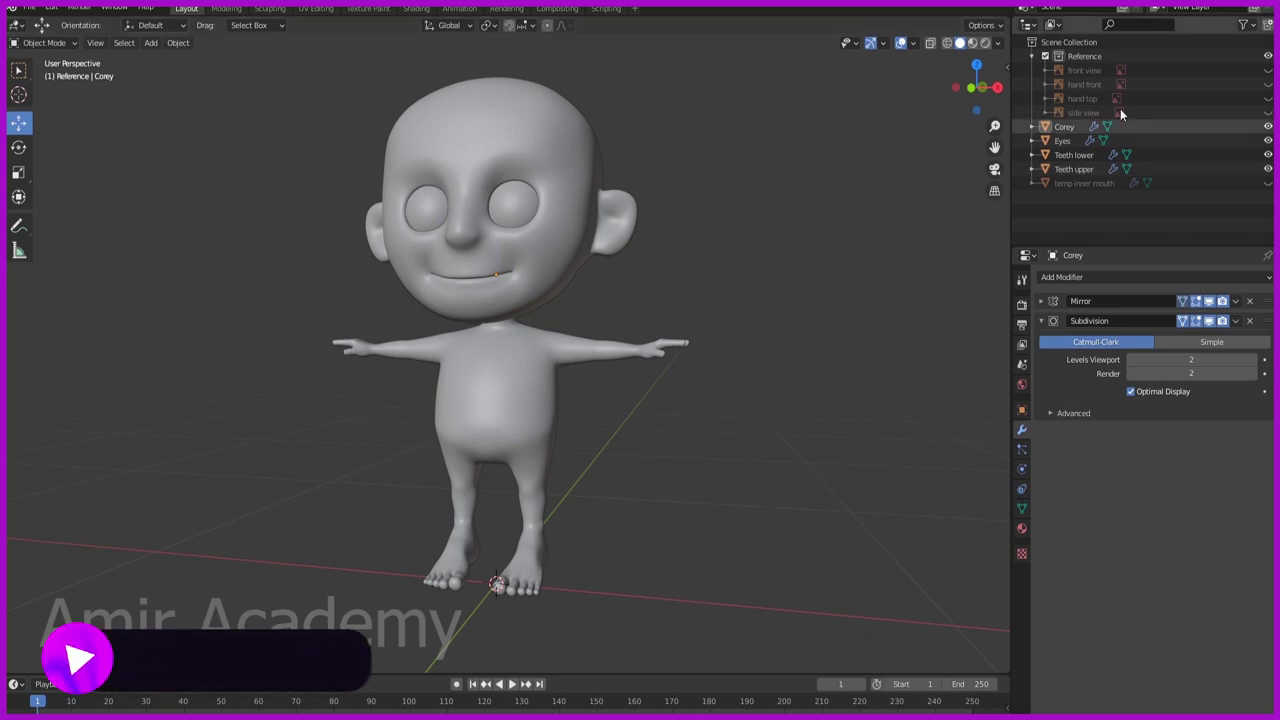
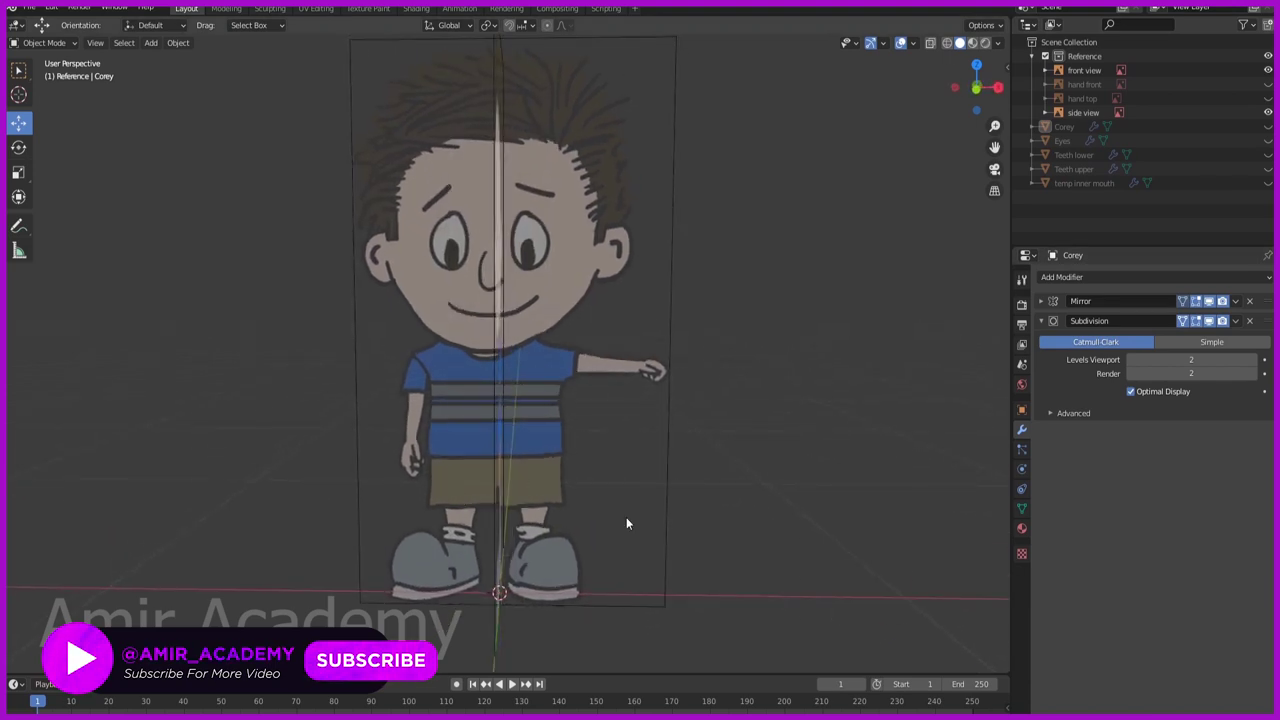
# Orbit to view the front and side reference images at an angle
pyautogui.middleClick(634, 432)
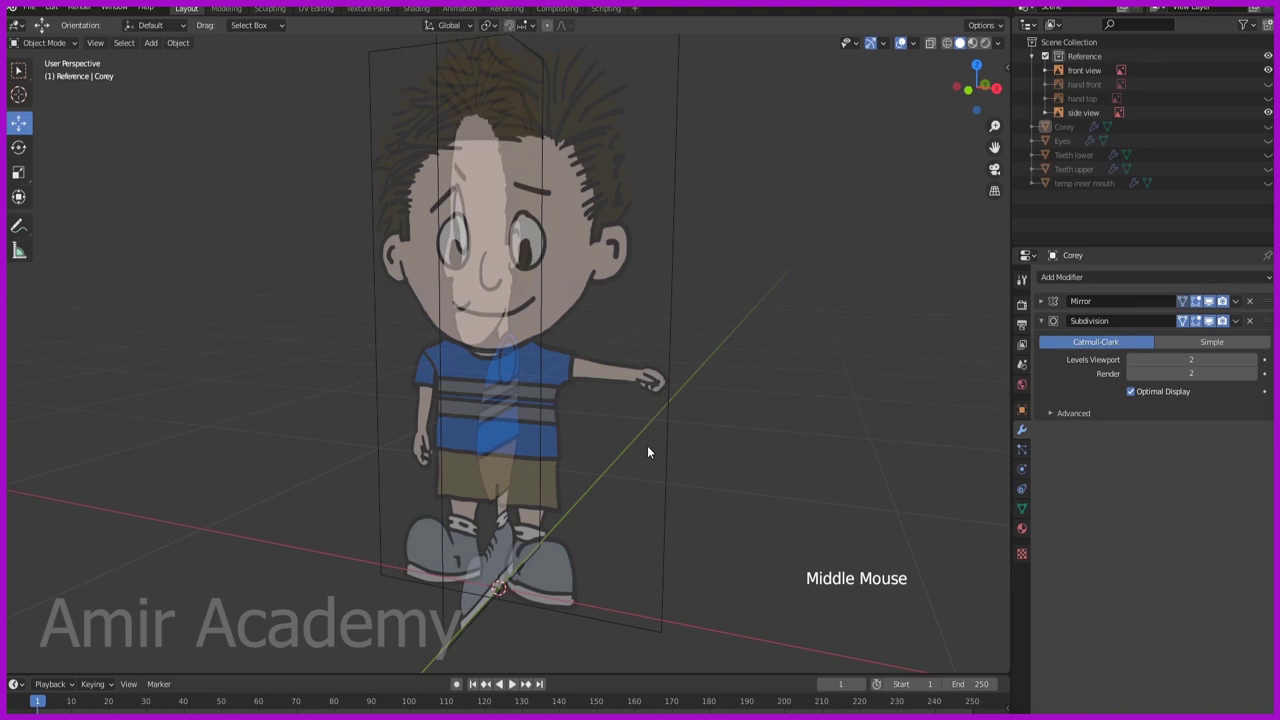
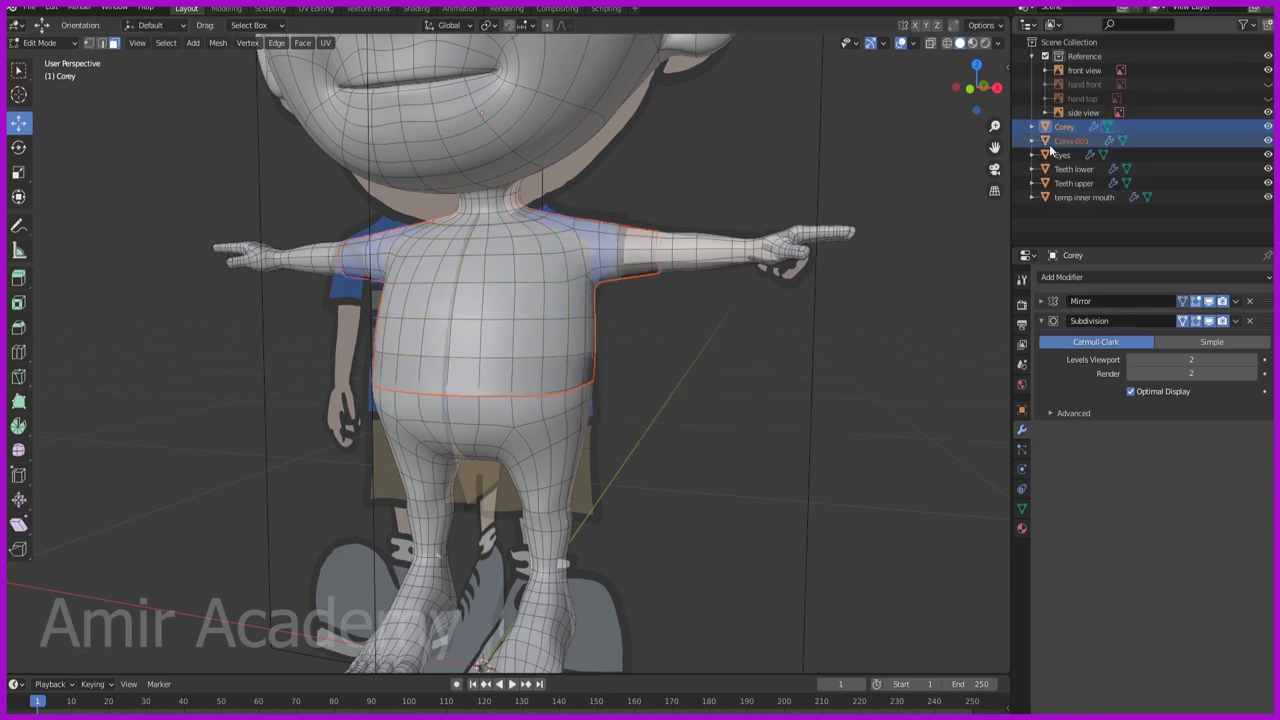
# Rename the separated torso copy Corey.001 to Shirt and select all its faces for editing
pyautogui.press('Tab')
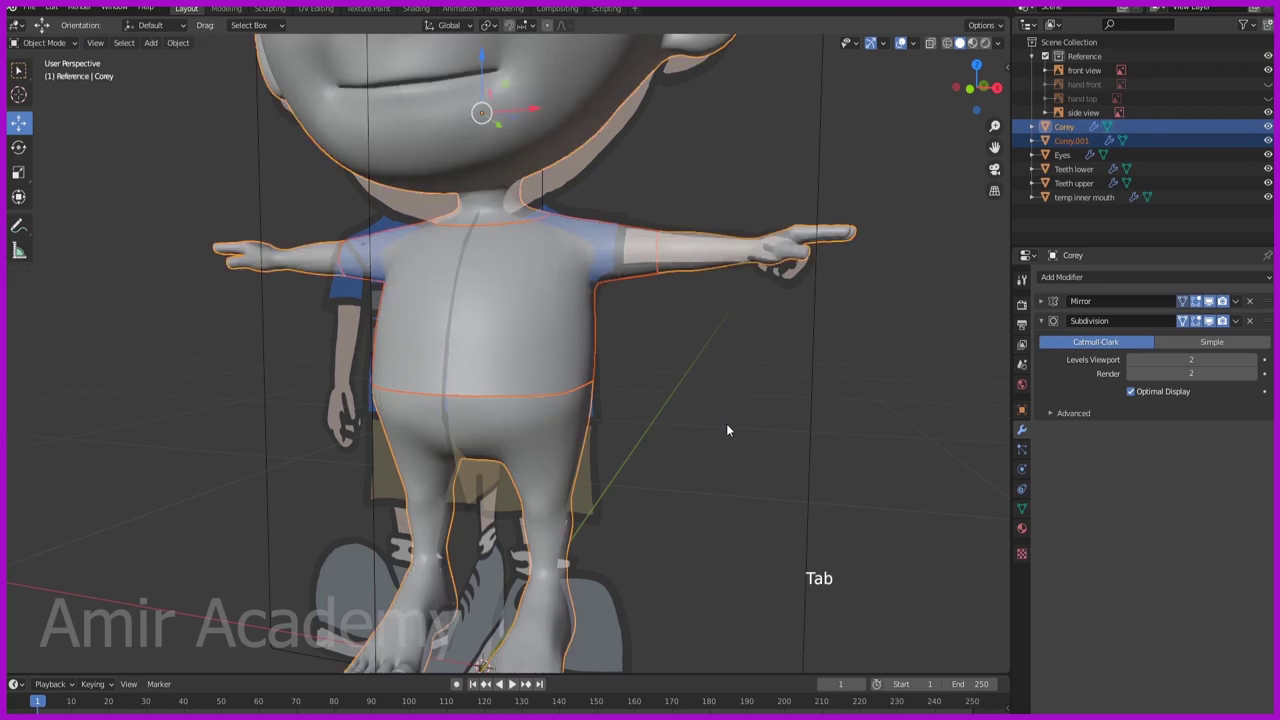
pyautogui.click(1077, 144)
pyautogui.doubleClick(1077, 144)
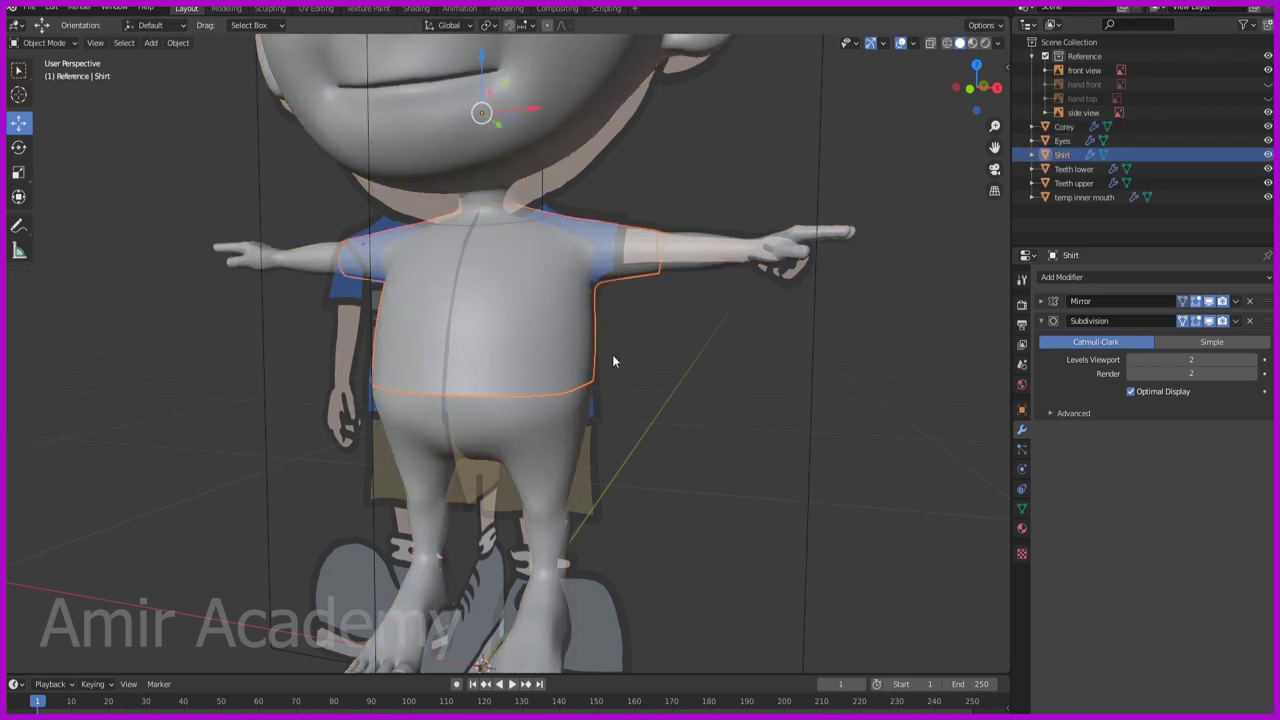
pyautogui.press('Tab')
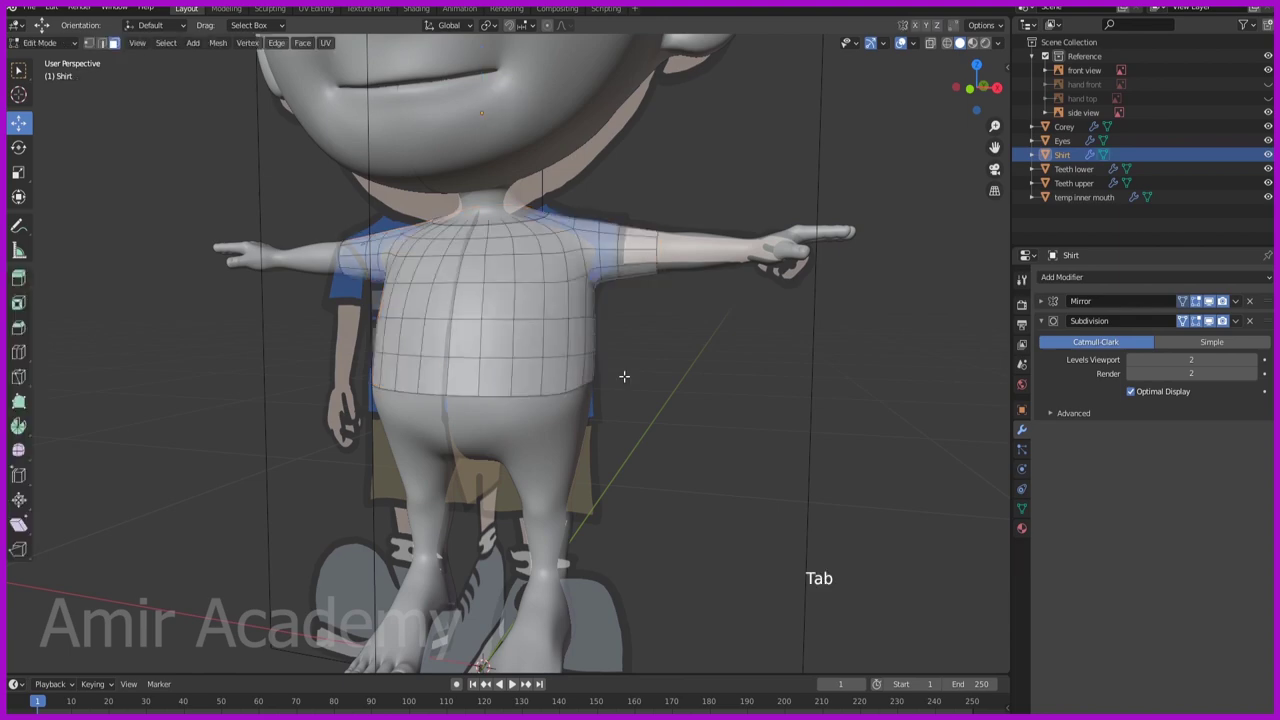
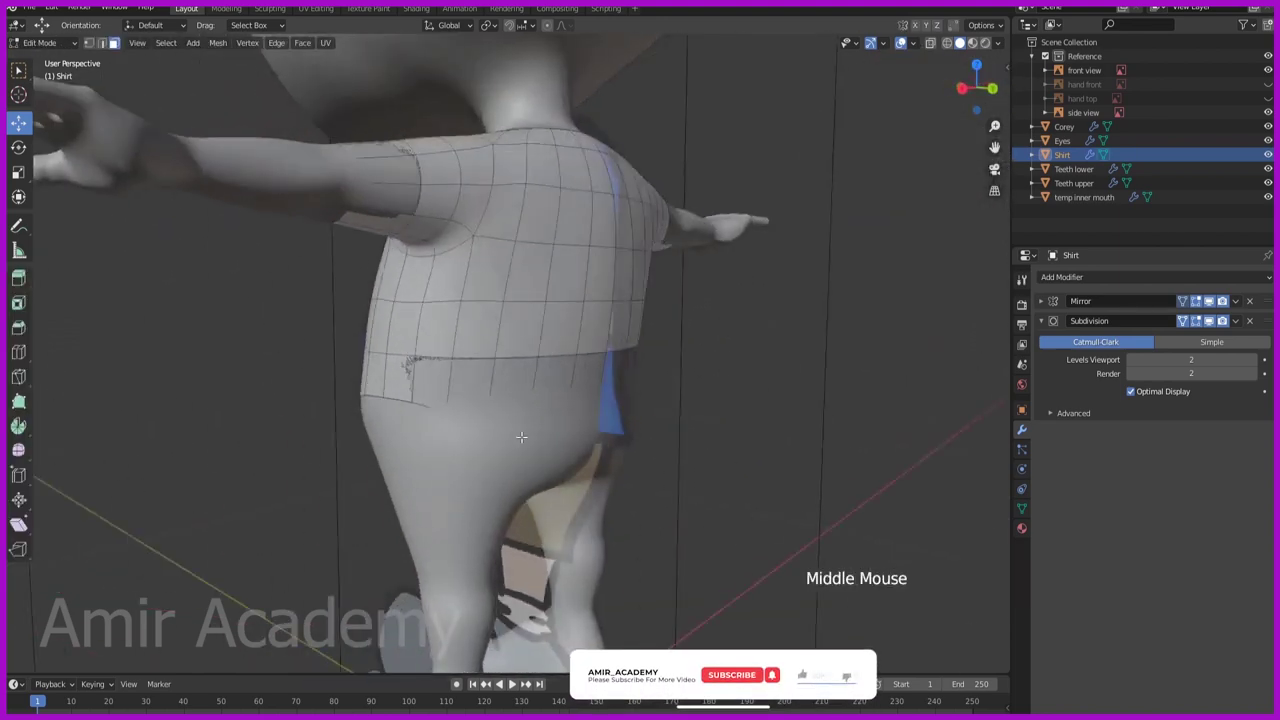
pyautogui.press('a')
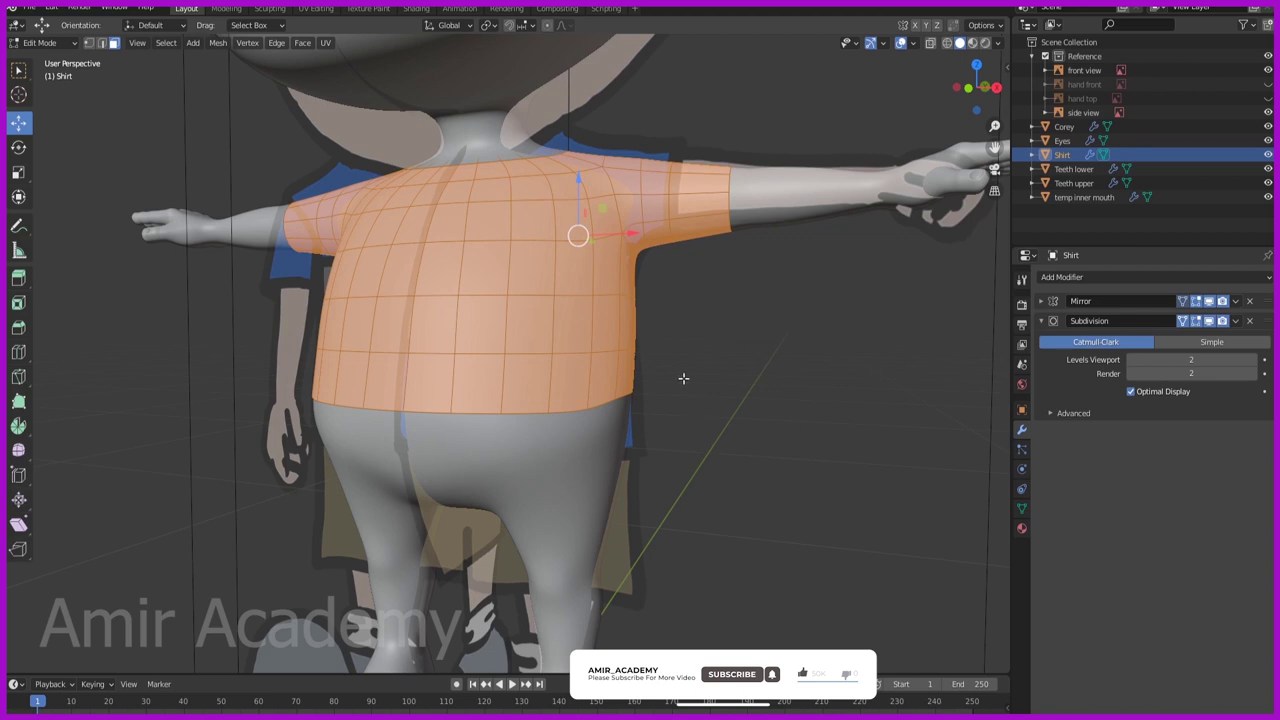
# Shrink/fatten the Shirt faces outward over the body and inspect the neckline
pyautogui.press('alt+s')
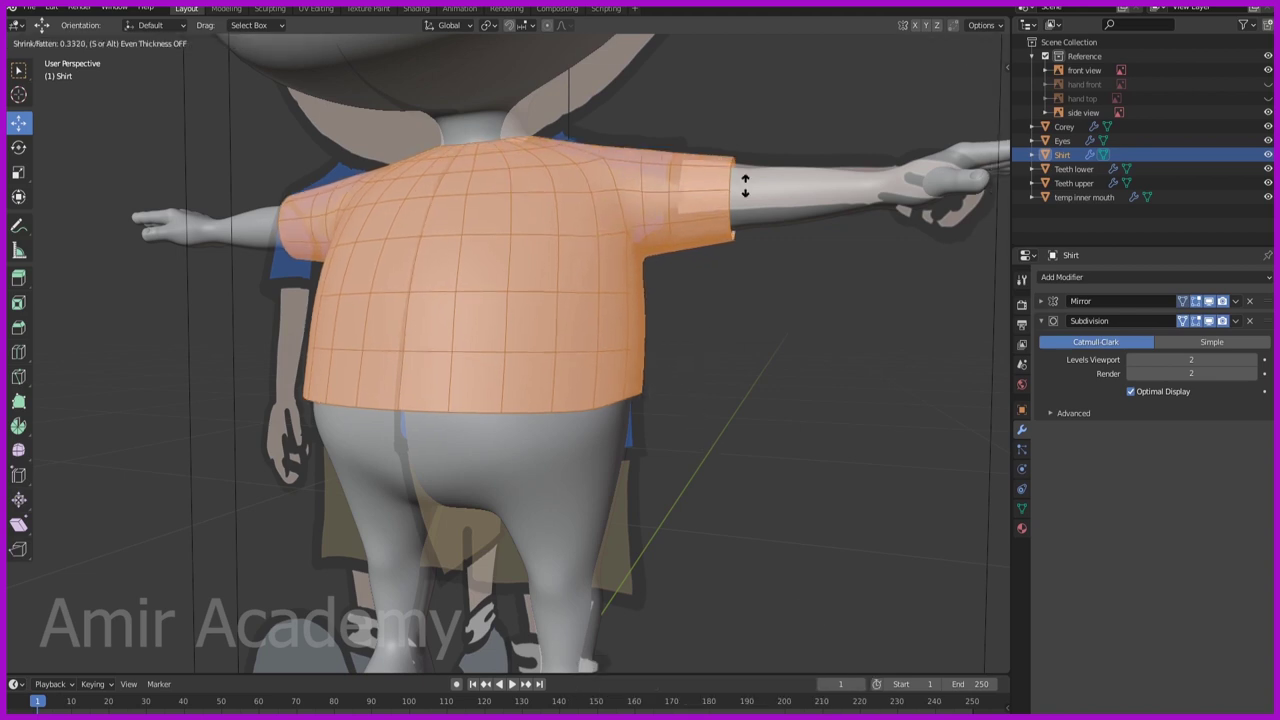
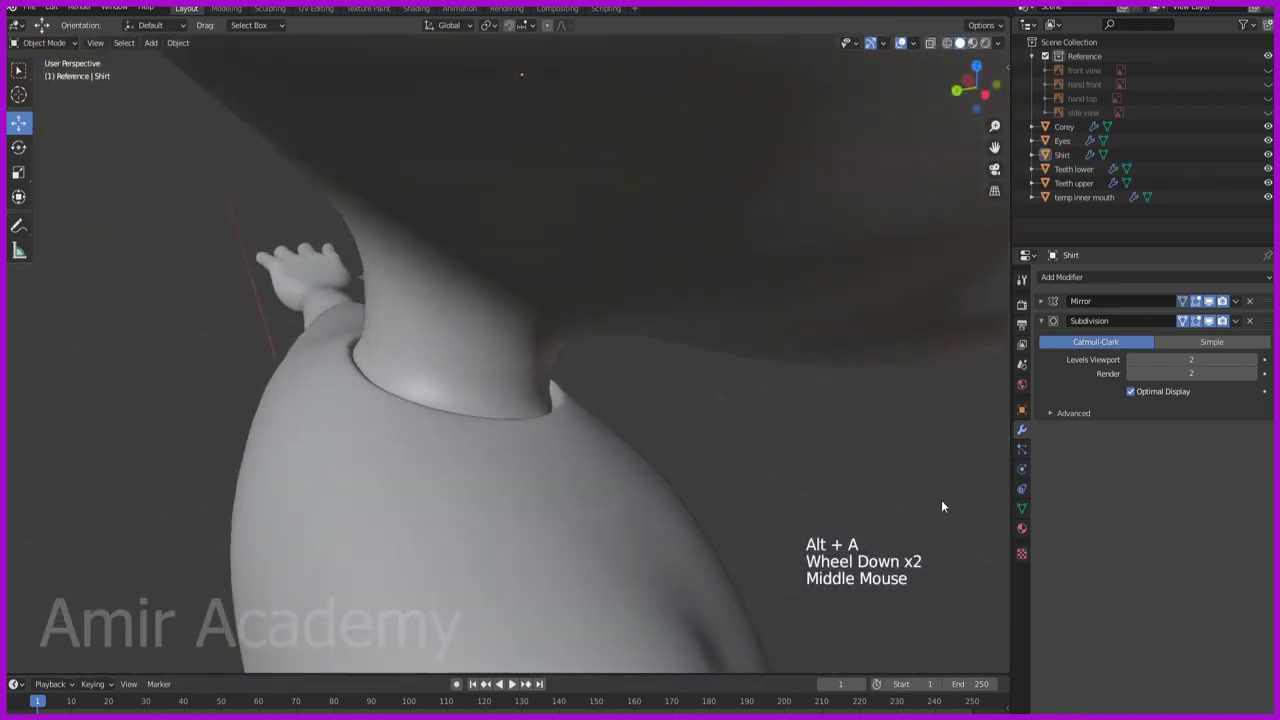
pyautogui.scroll(-3)
pyautogui.middleClick(714, 474)
pyautogui.middleClick(732, 446)
pyautogui.scroll(-3)
pyautogui.middleClick(727, 455)
# Orbit around to check the shirt hem from behind and the boy wearing it from the front
pyautogui.scroll(3)
pyautogui.middleClick(712, 495)
pyautogui.middleClick(690, 439)
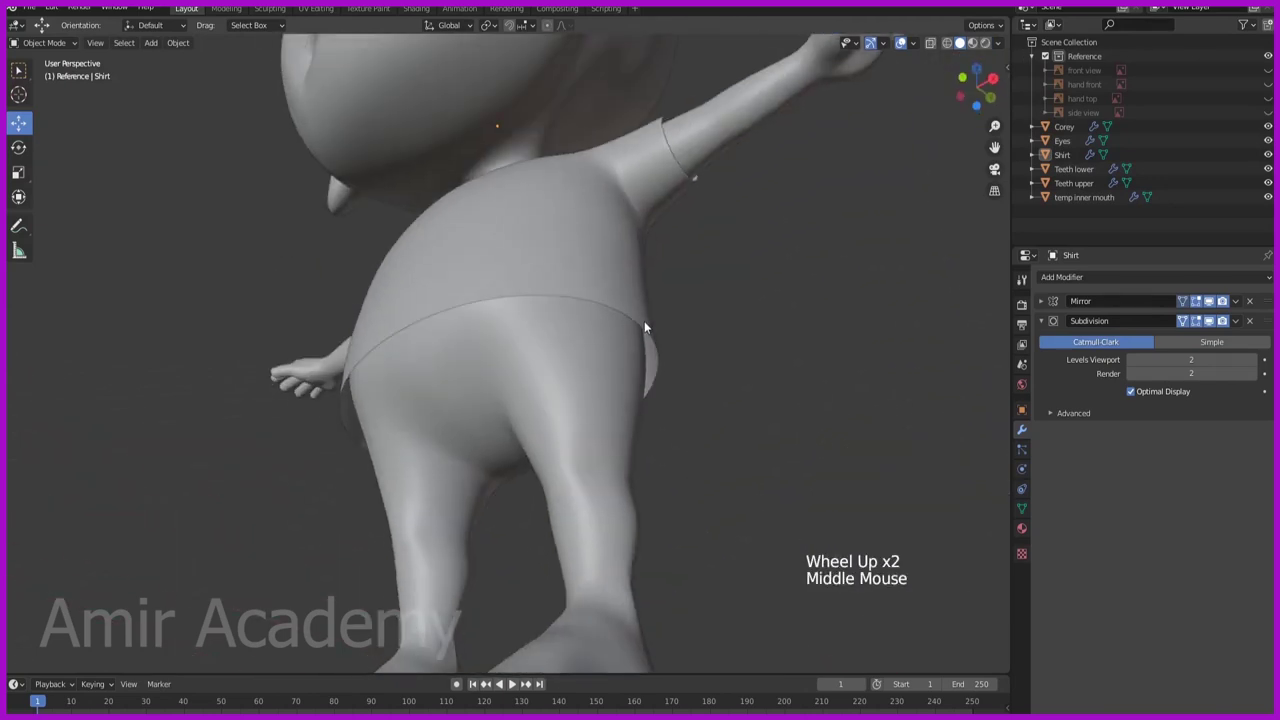
pyautogui.middleClick(675, 405)
pyautogui.scroll(-3)
pyautogui.middleClick(679, 409)
pyautogui.middleClick(690, 398)
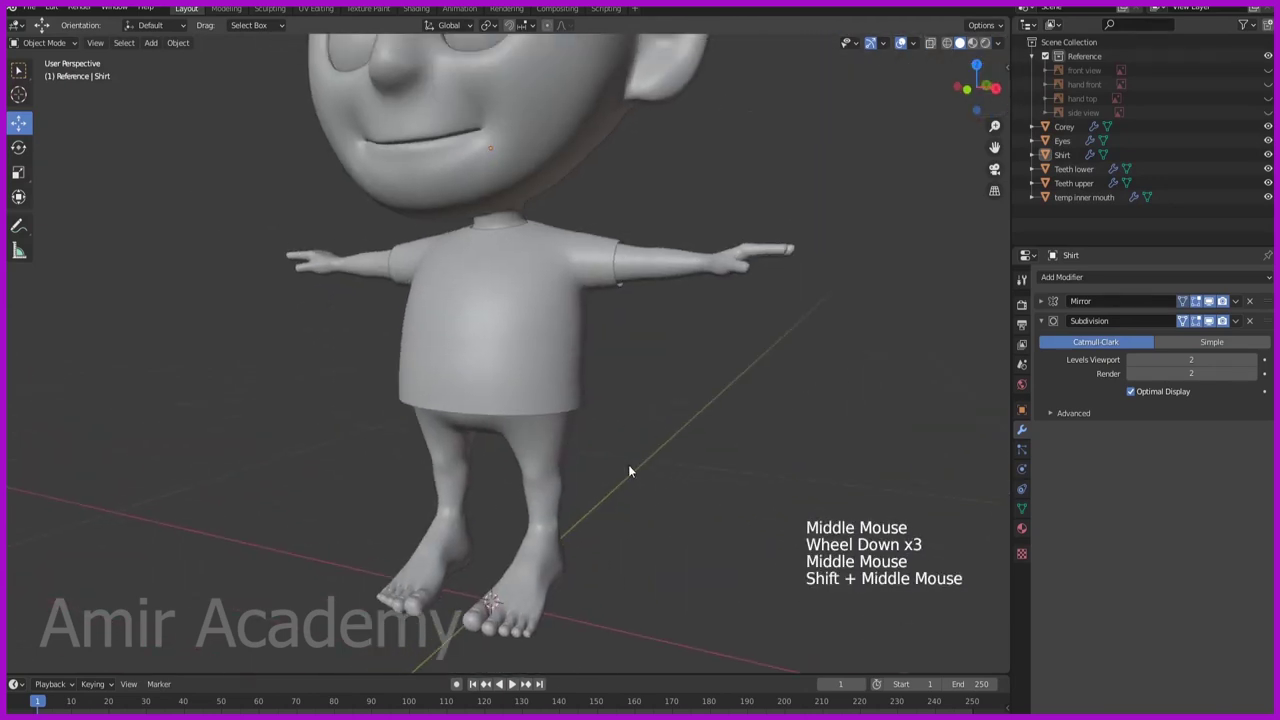